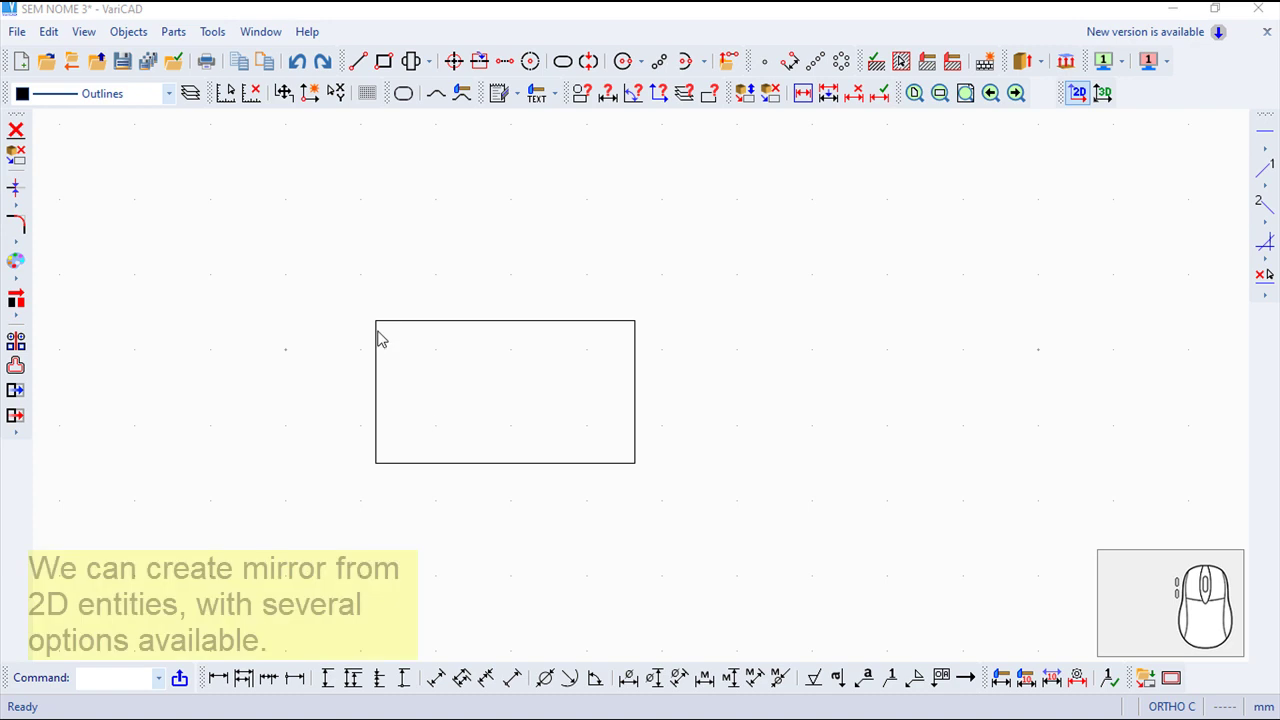
Start the 2D Mirror command from Edit > Transform for the drawn rectangle
click(54, 34)
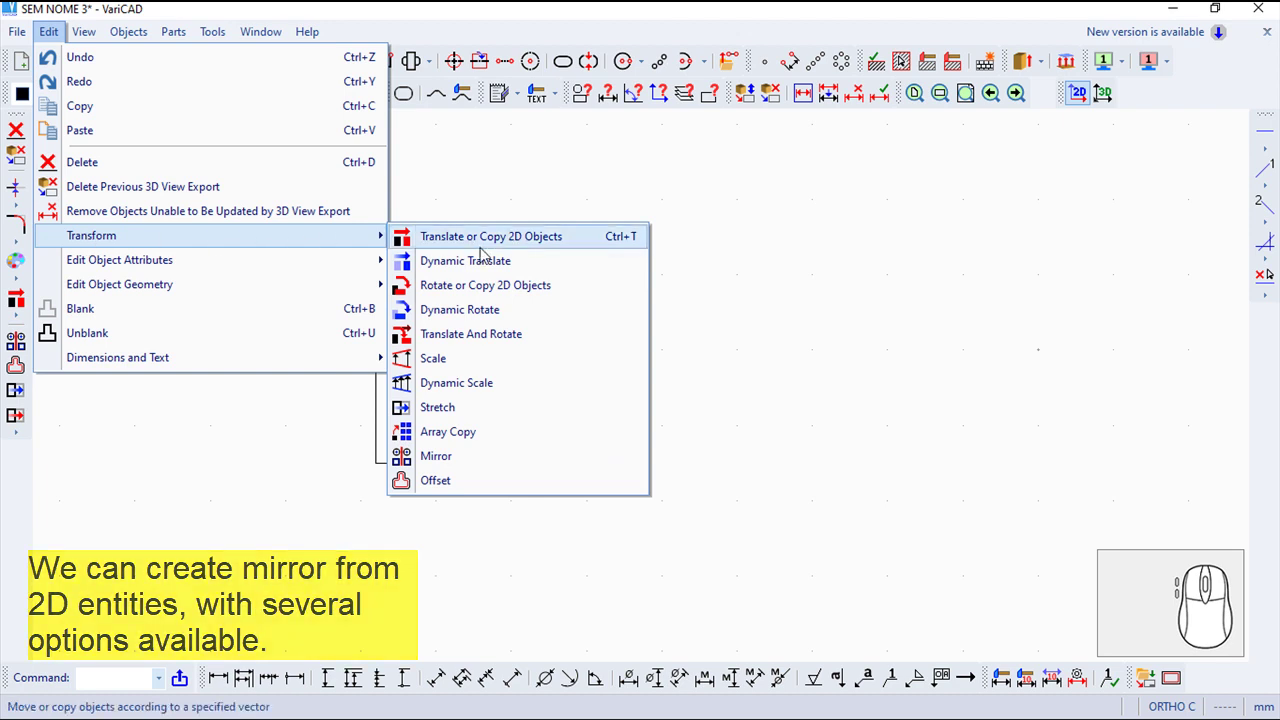
click(475, 462)
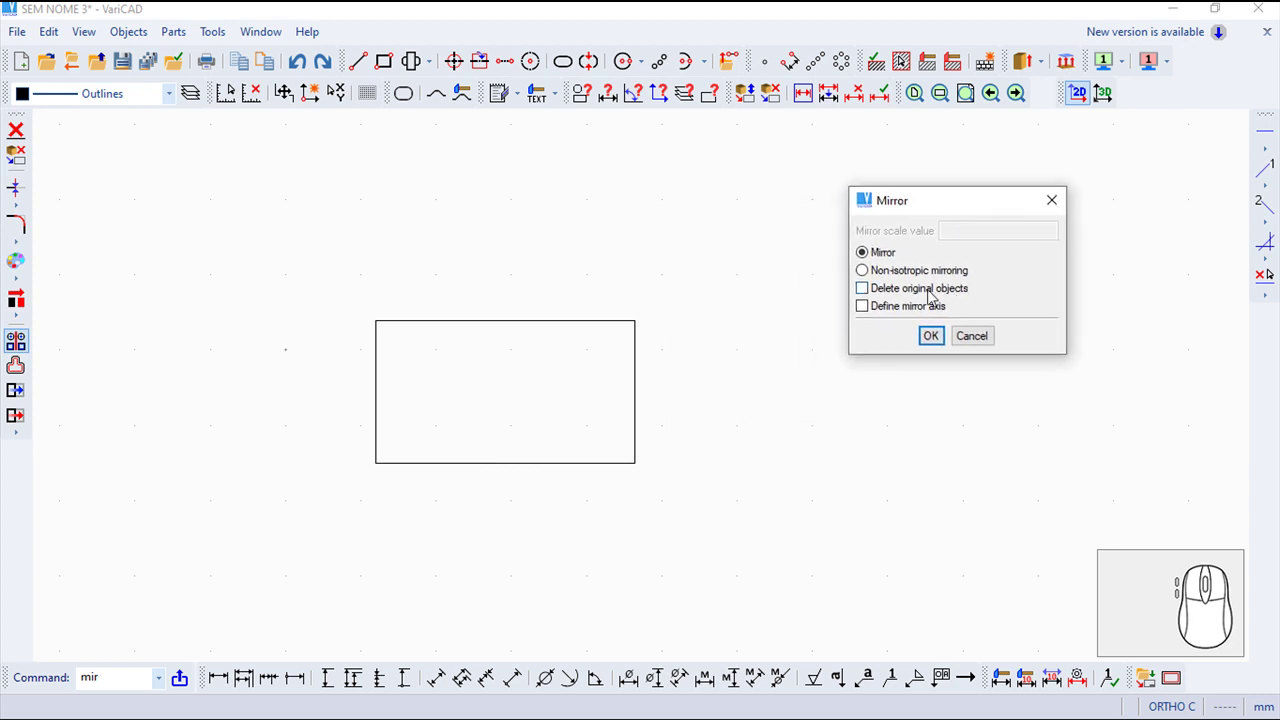
Set the mirror to delete original objects, keep an existing line as axis, and confirm
click(872, 298)
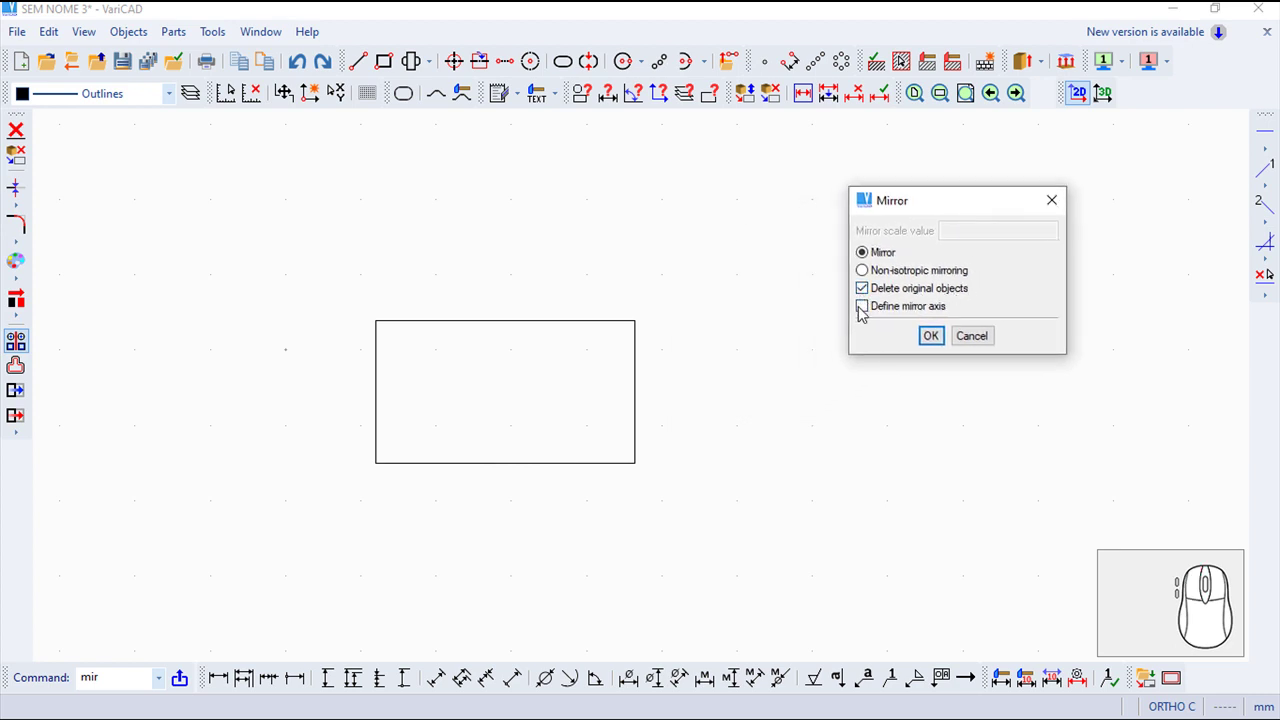
click(869, 318)
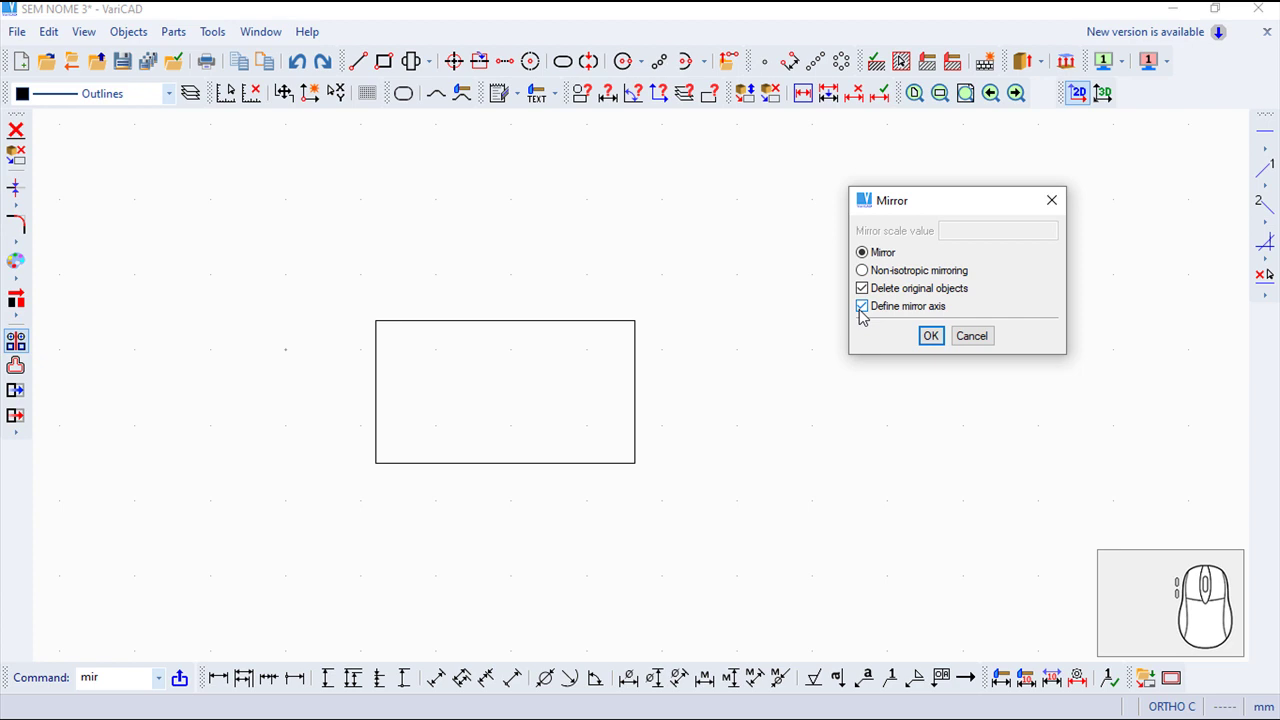
click(869, 318)
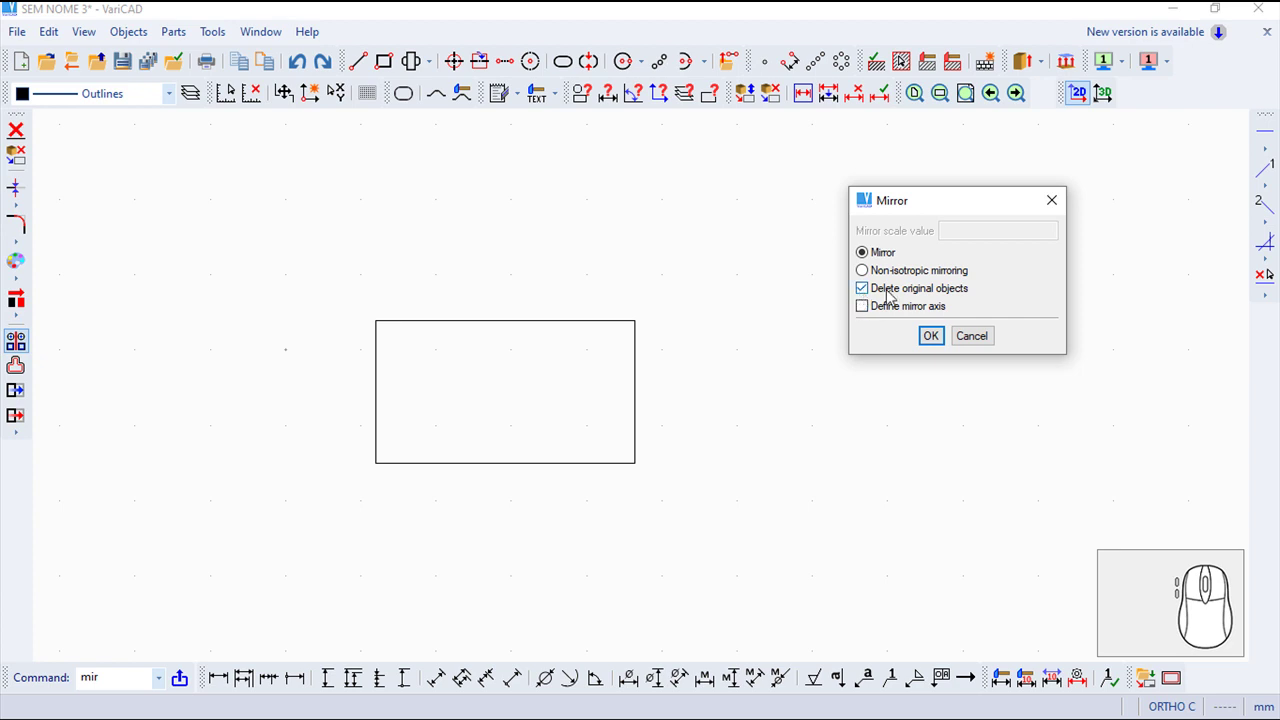
click(935, 338)
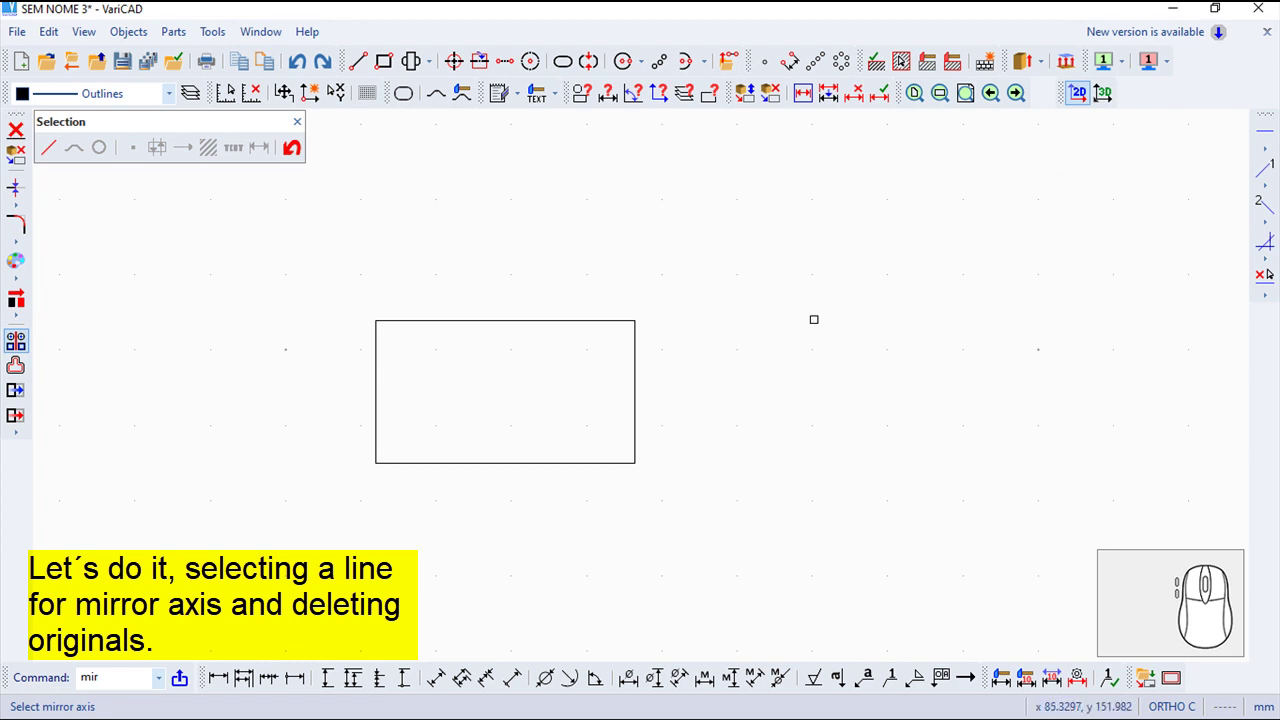
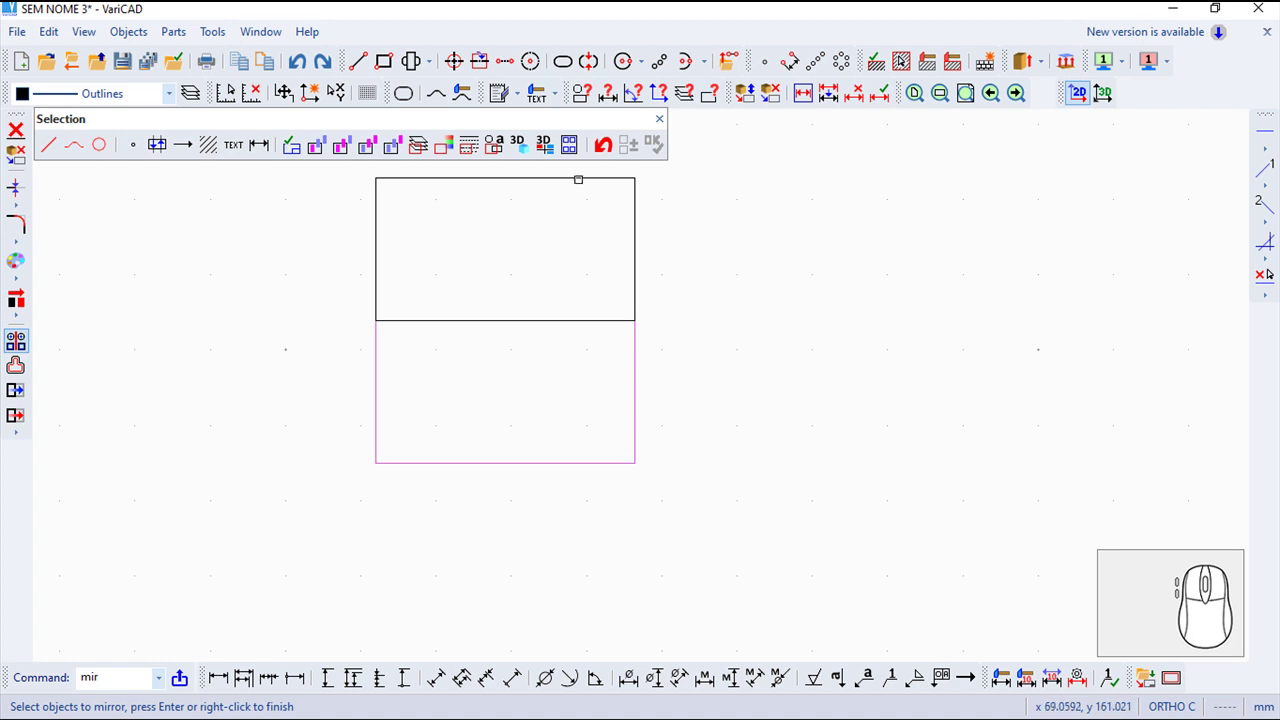
Mirror the rectangle across its top edge, then undo to restore the original
click(662, 123)
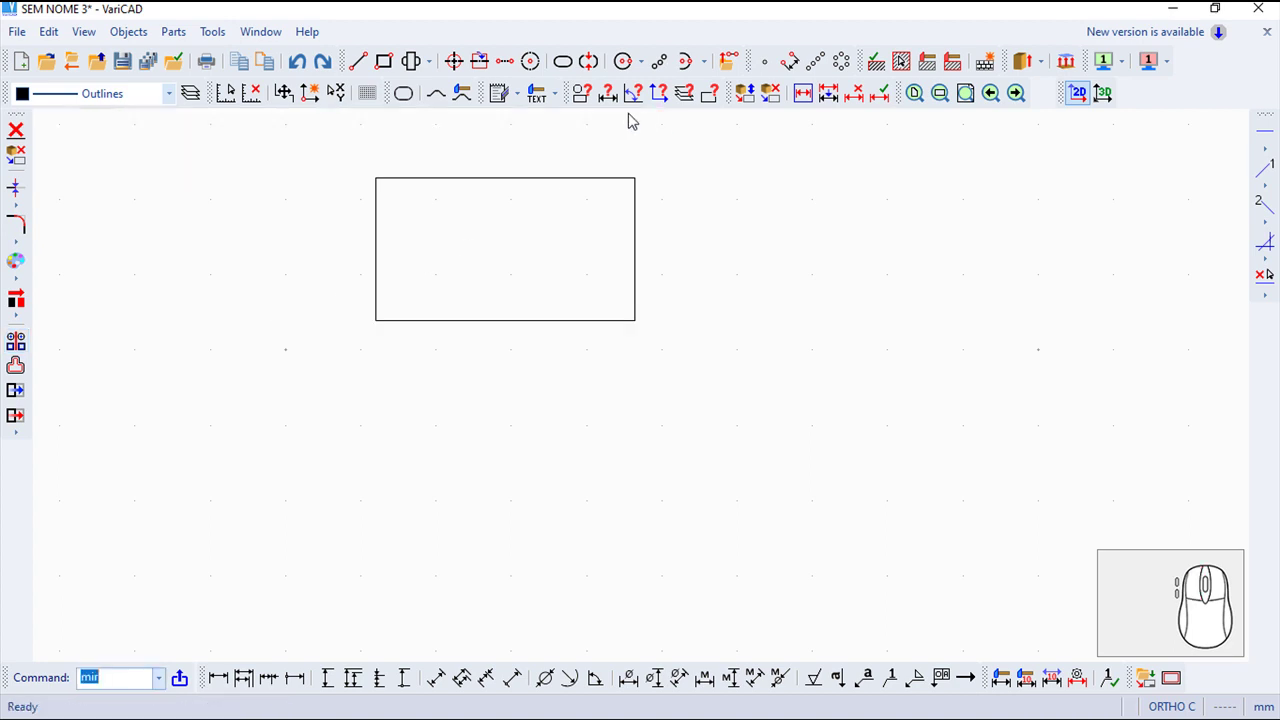
click(314, 66)
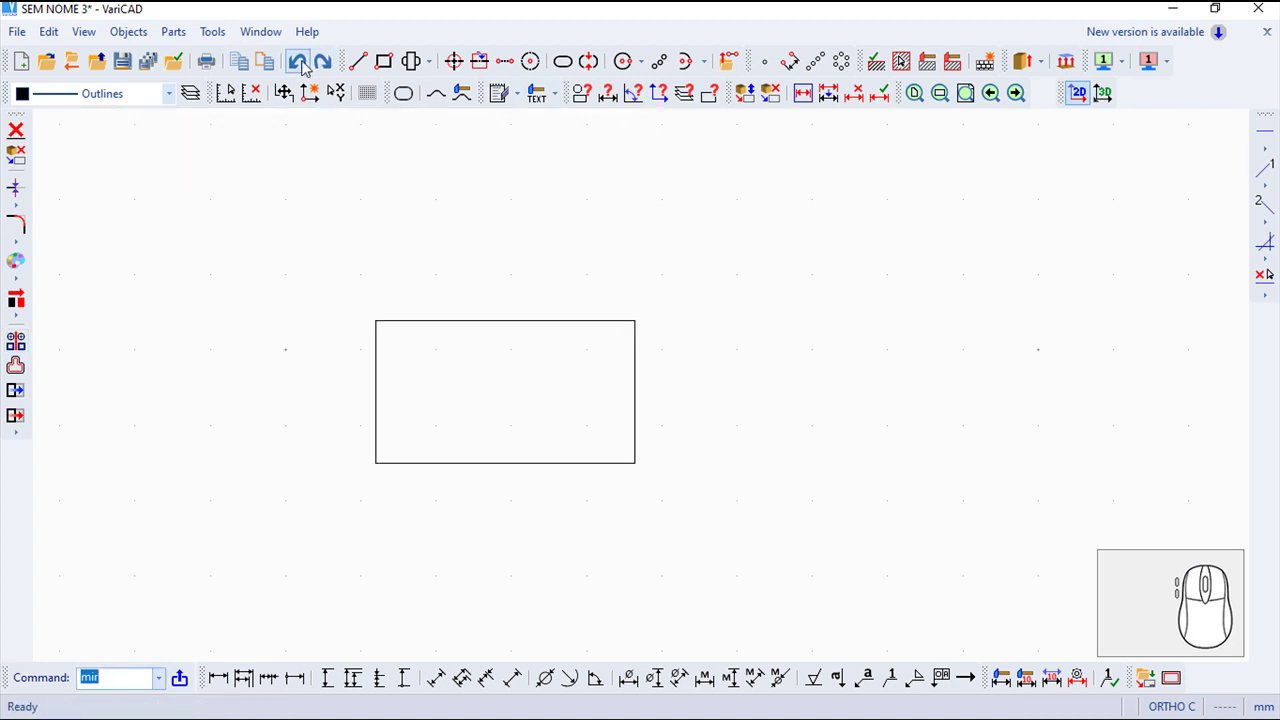
Restart Mirror with delete-original and a two-point defined mirror axis, and confirm
click(63, 33)
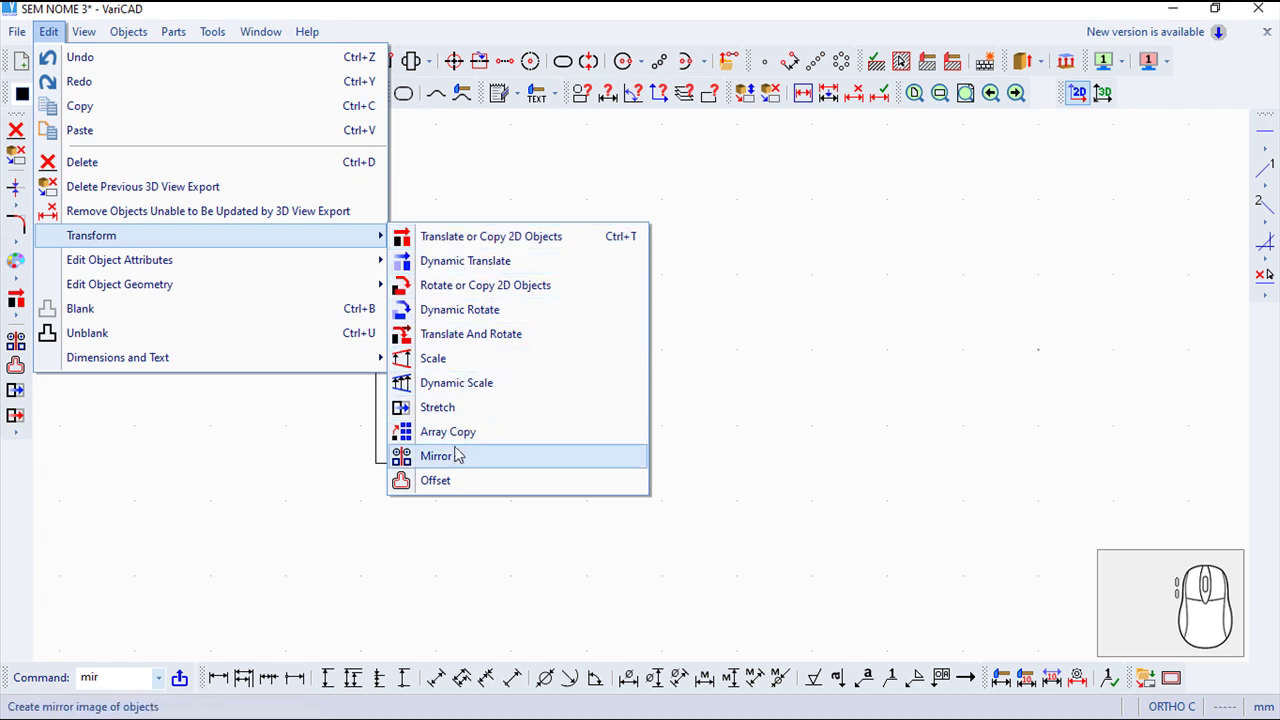
click(460, 459)
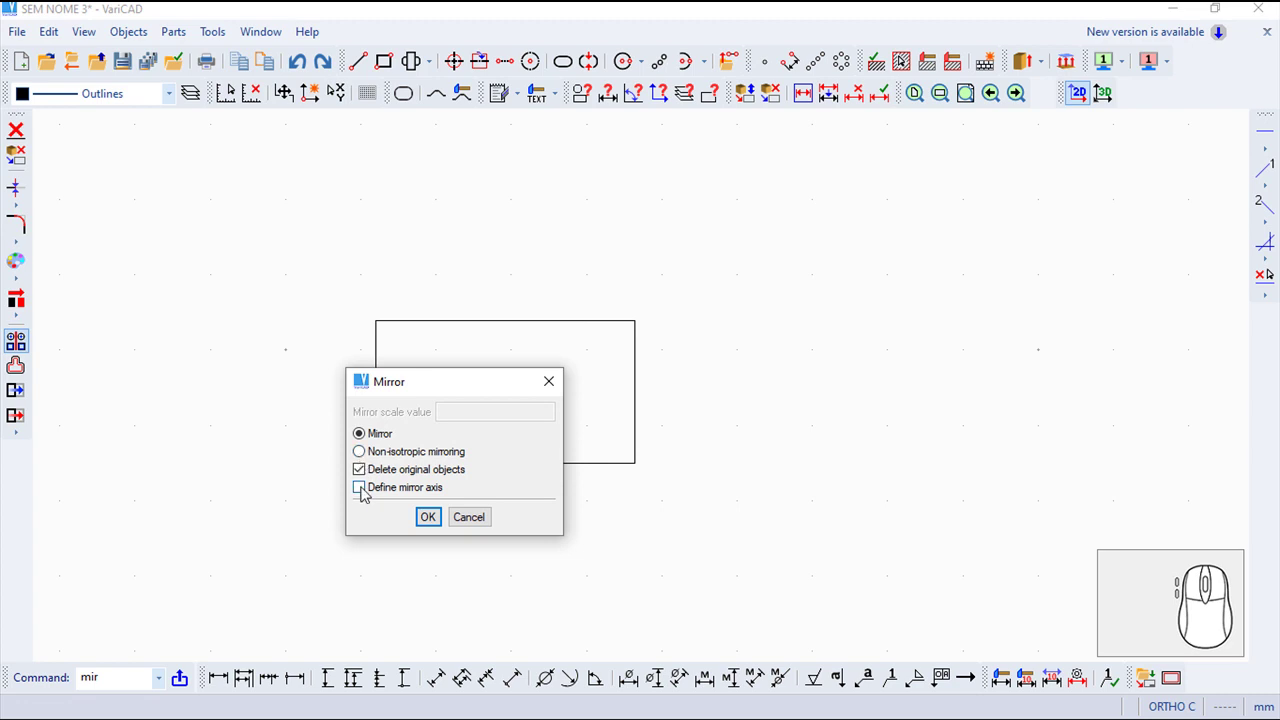
click(370, 496)
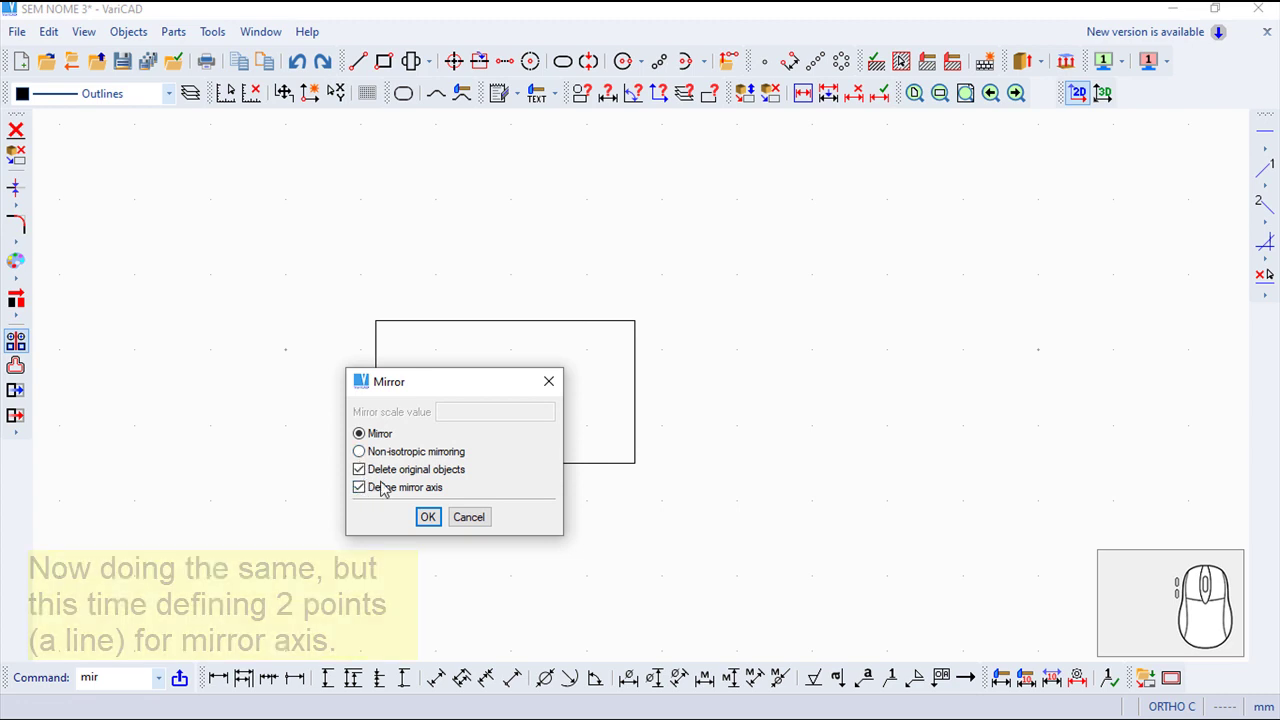
click(434, 523)
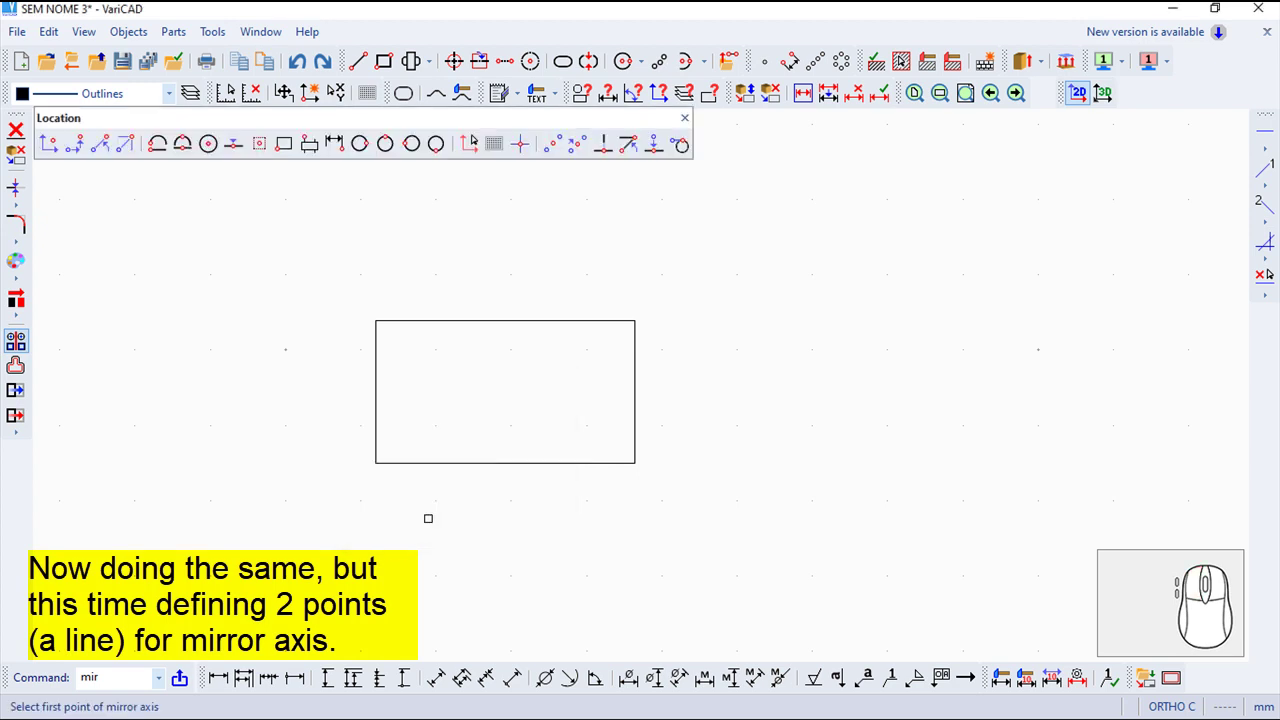
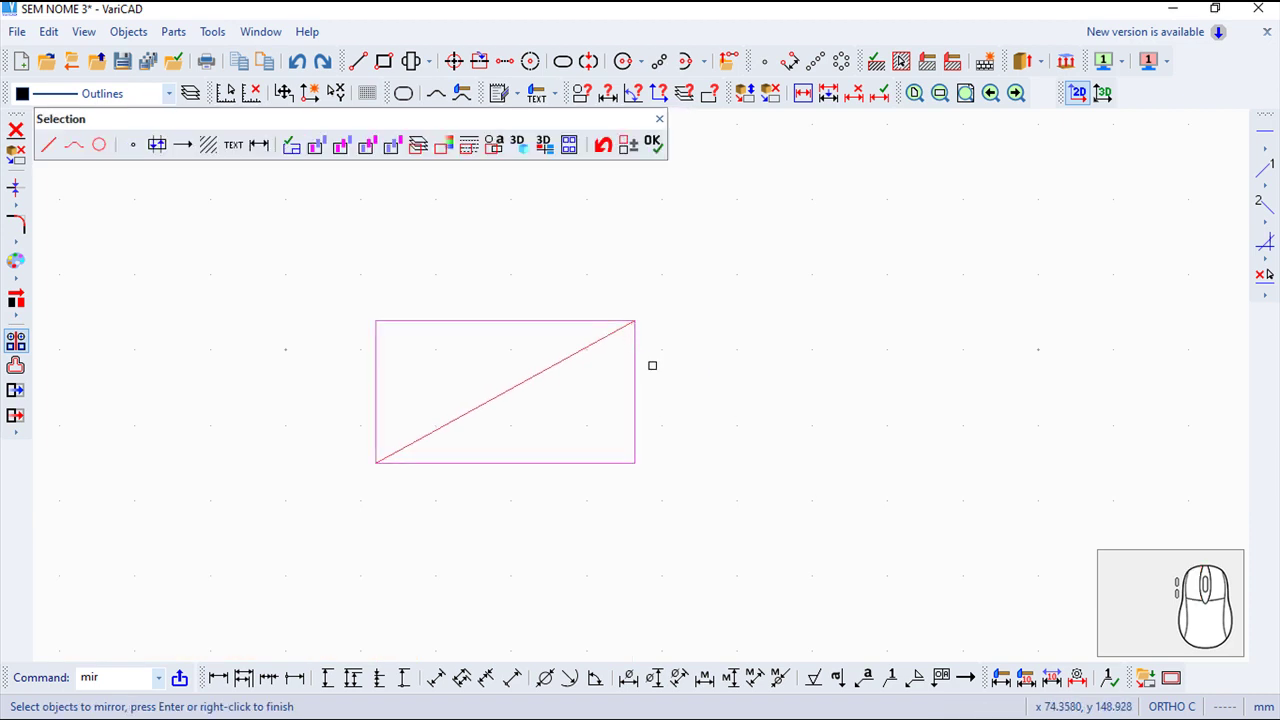
Mirror the rectangle across its lower-left to upper-right diagonal, then undo it
right_click(456, 59)
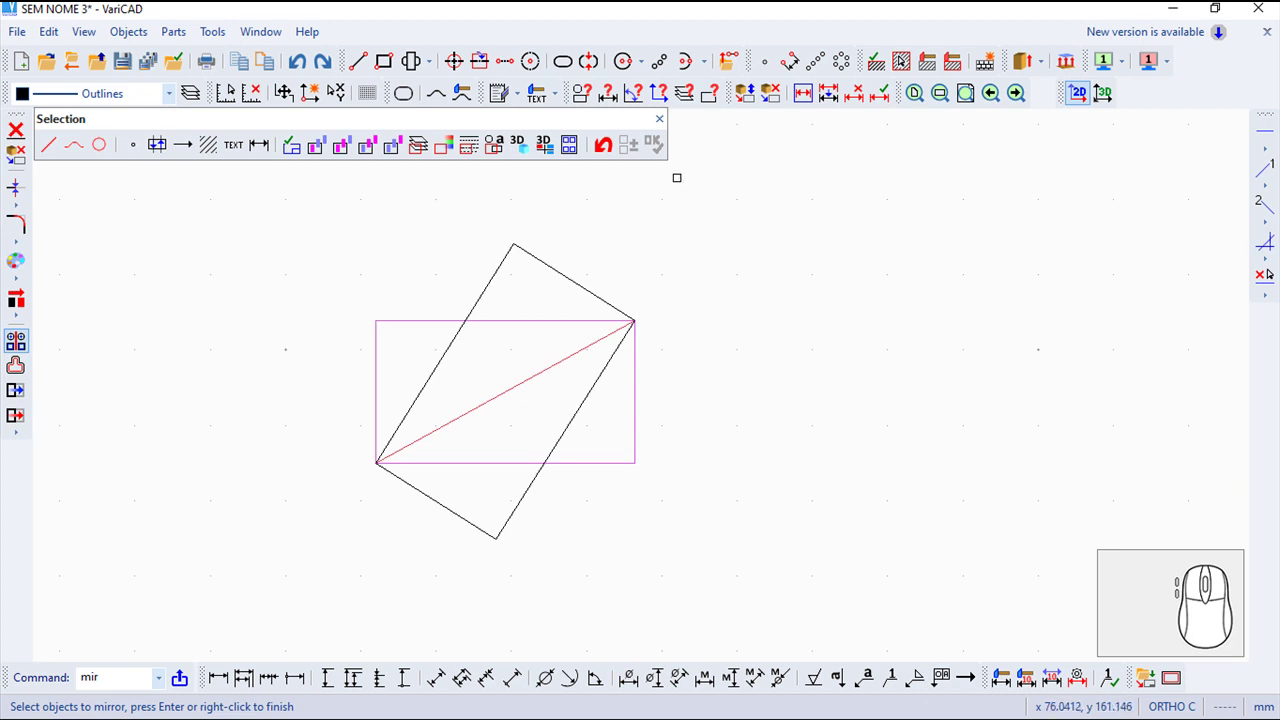
click(673, 124)
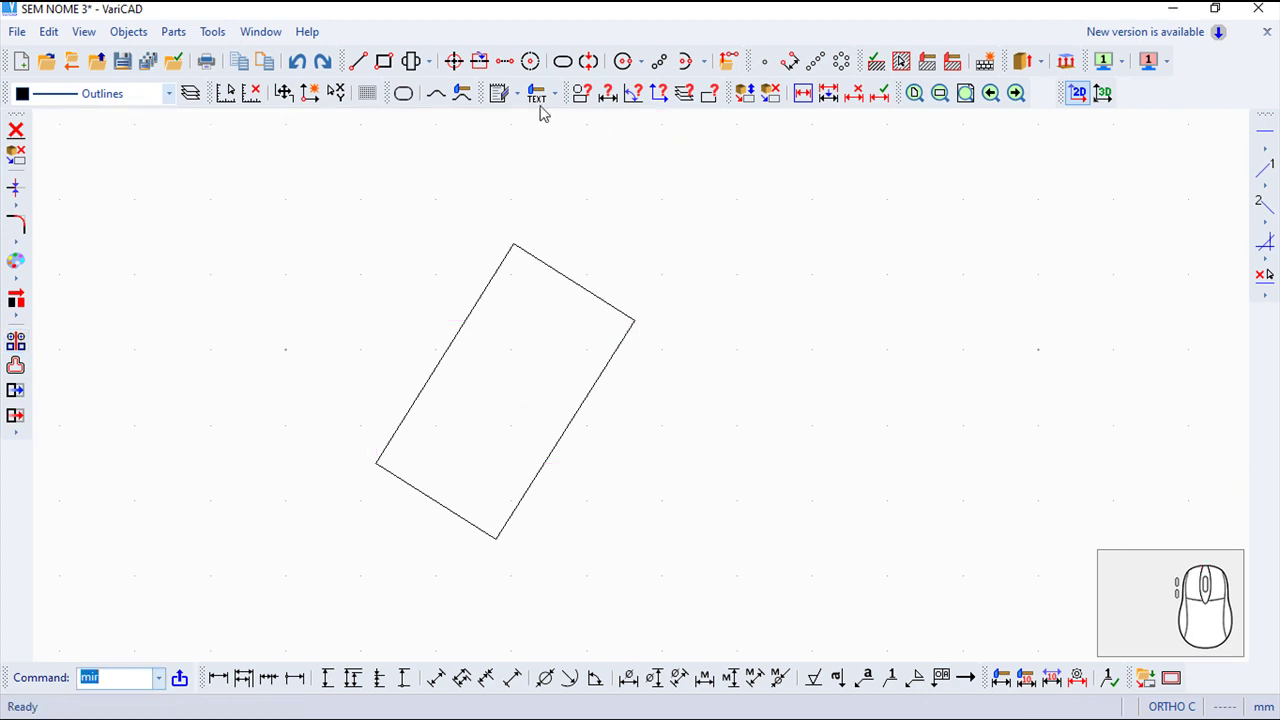
click(305, 71)
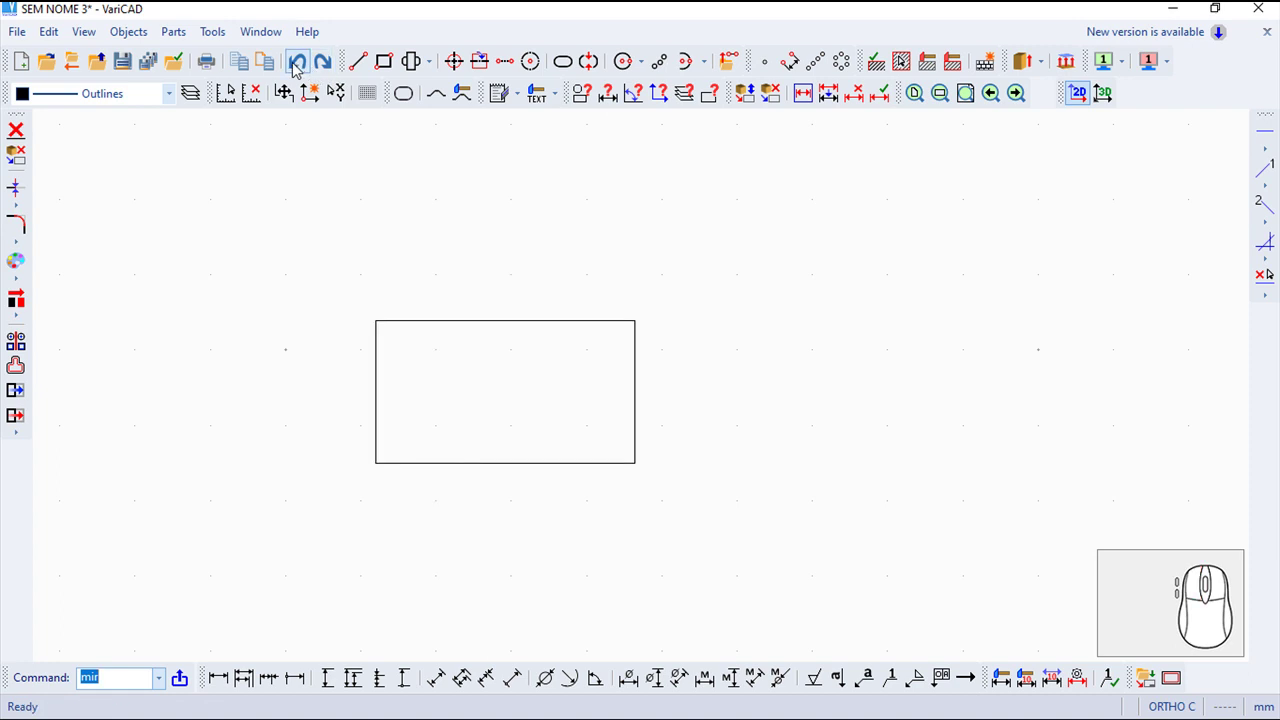
Restart Mirror as non-isotropic with scale value 1.5, delete-original and defined axis, and confirm
click(66, 38)
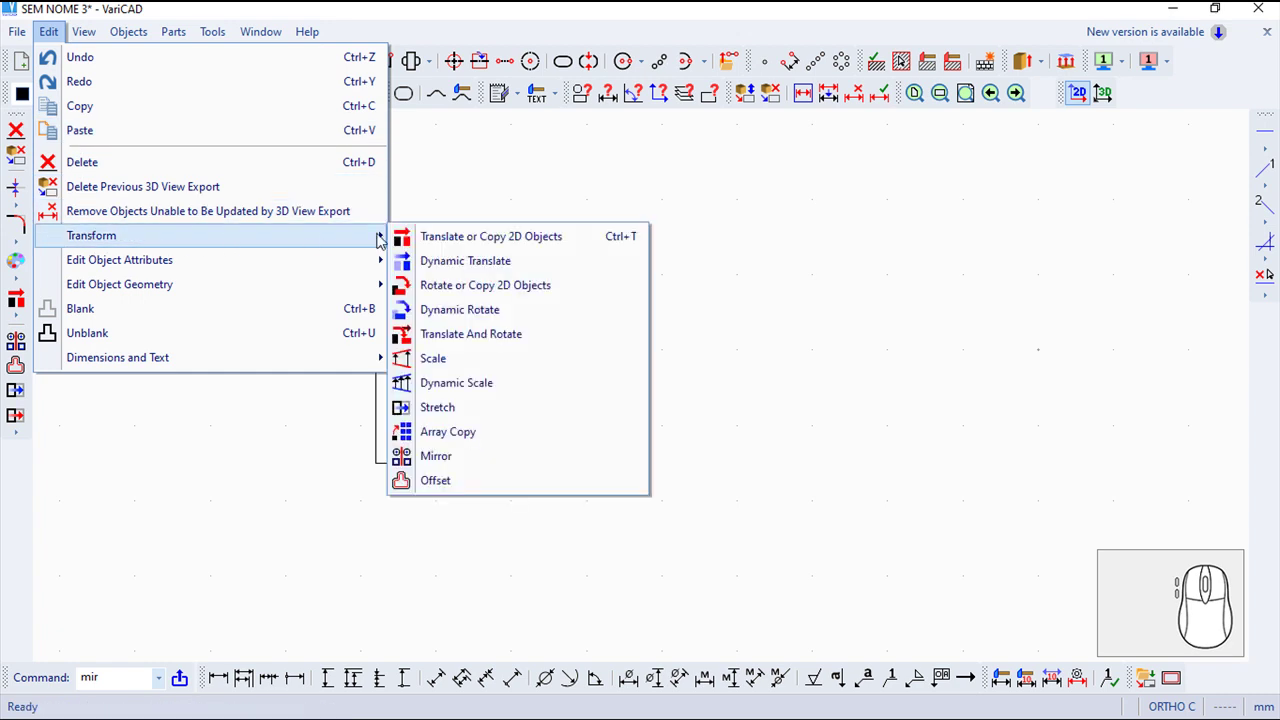
click(465, 466)
click(445, 462)
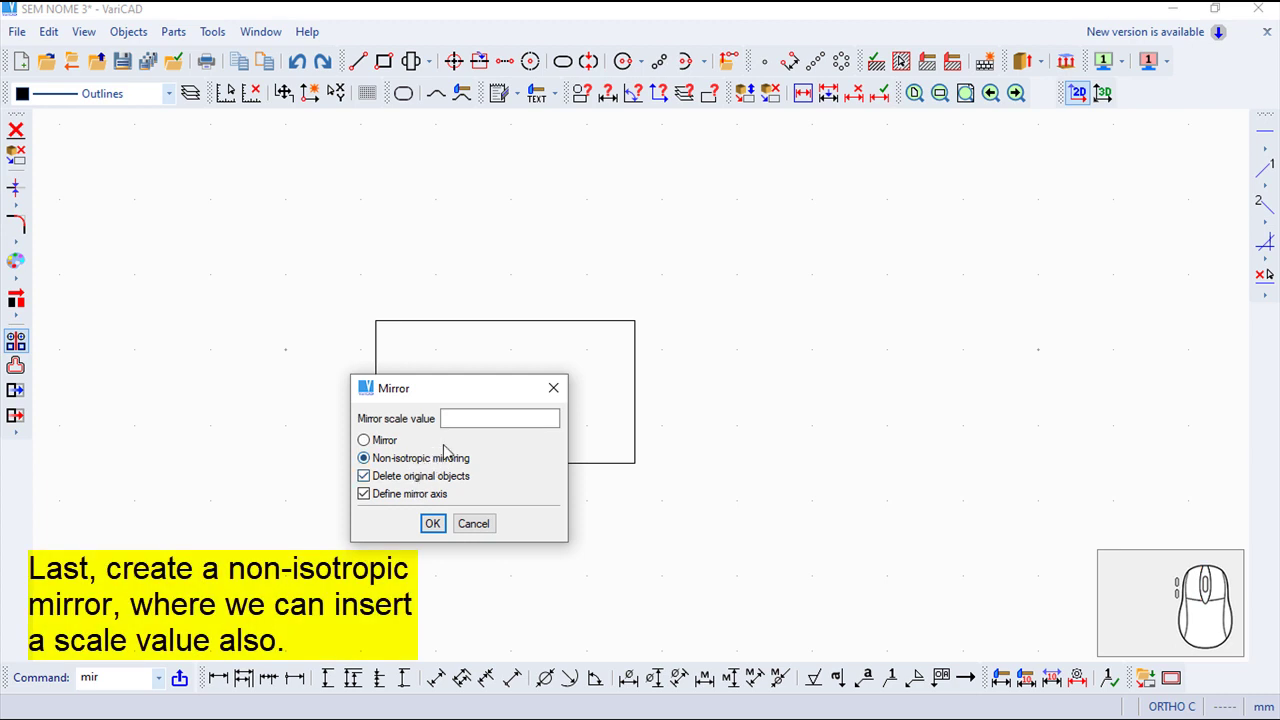
click(456, 59)
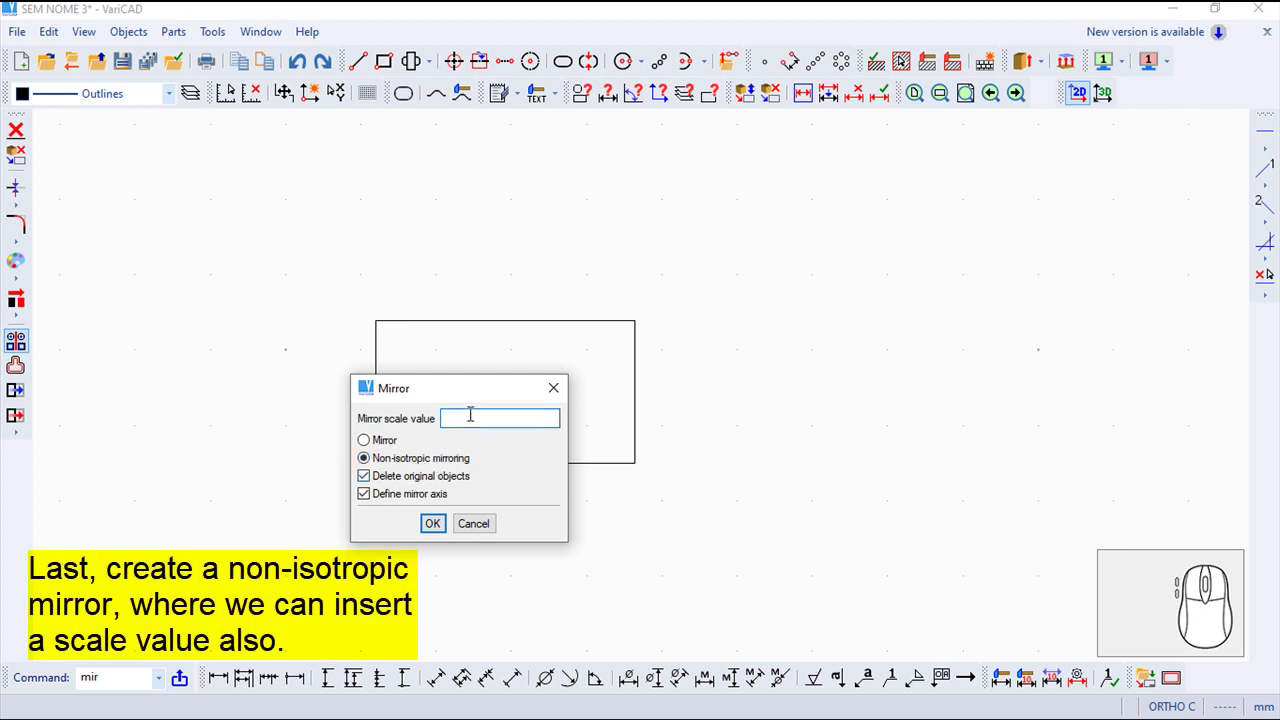
key(1)
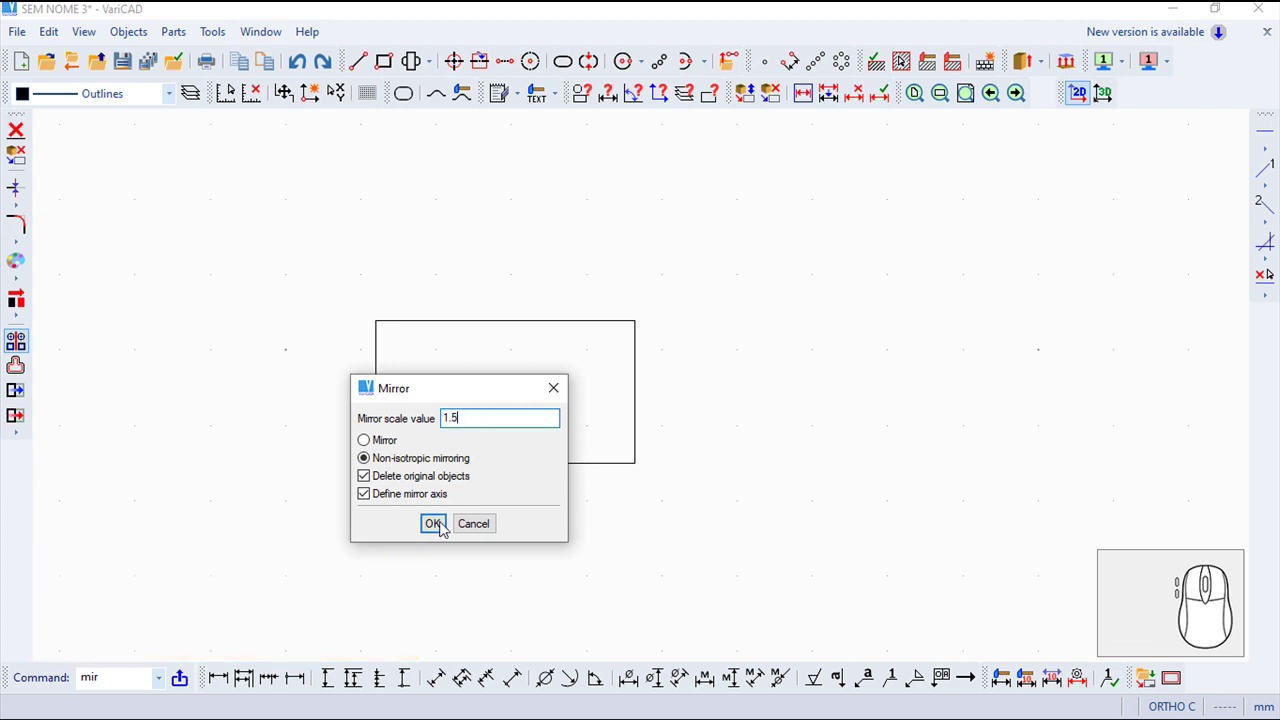
click(449, 530)
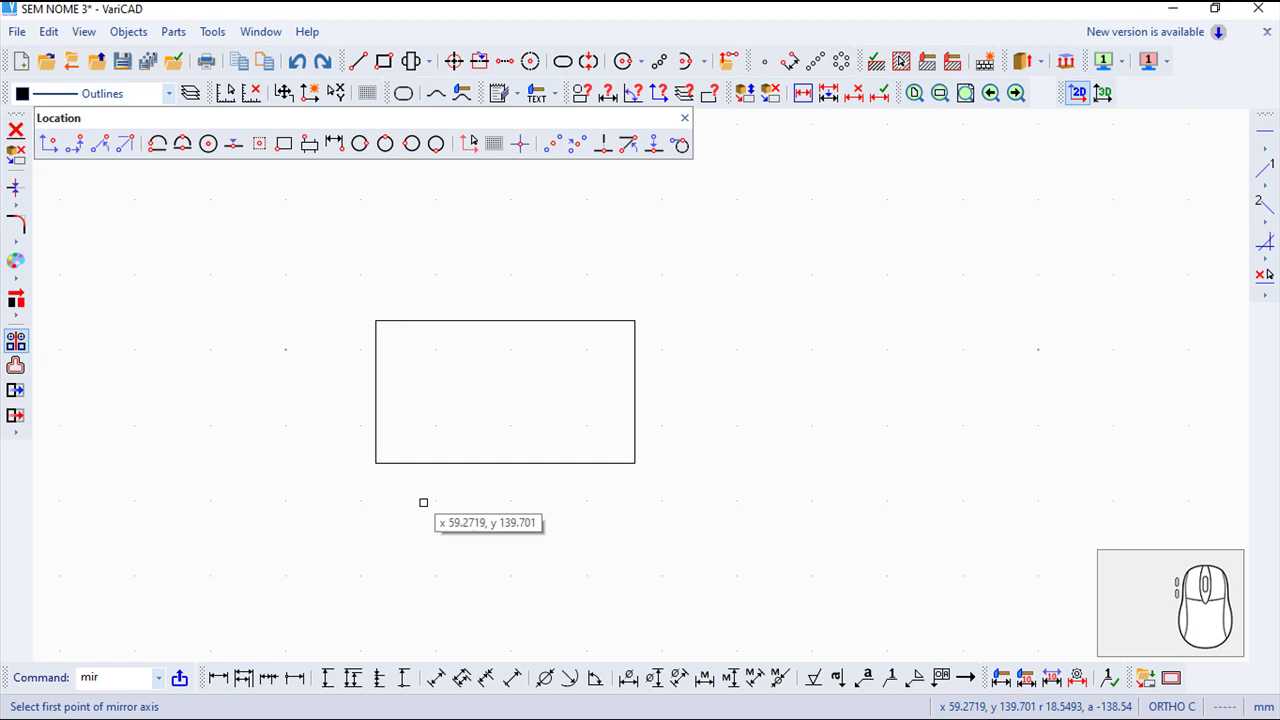
Mirror the rectangle across its diagonal with scale 1.5 into a slanted parallelogram
click(456, 59)
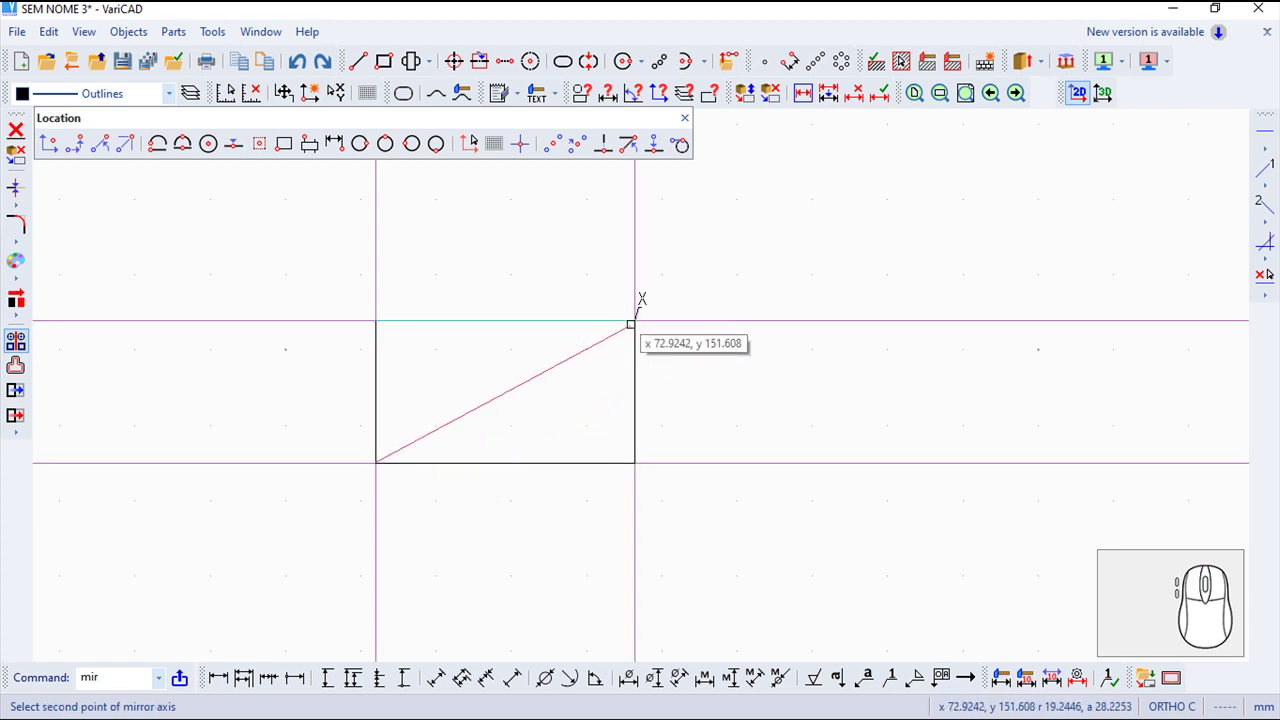
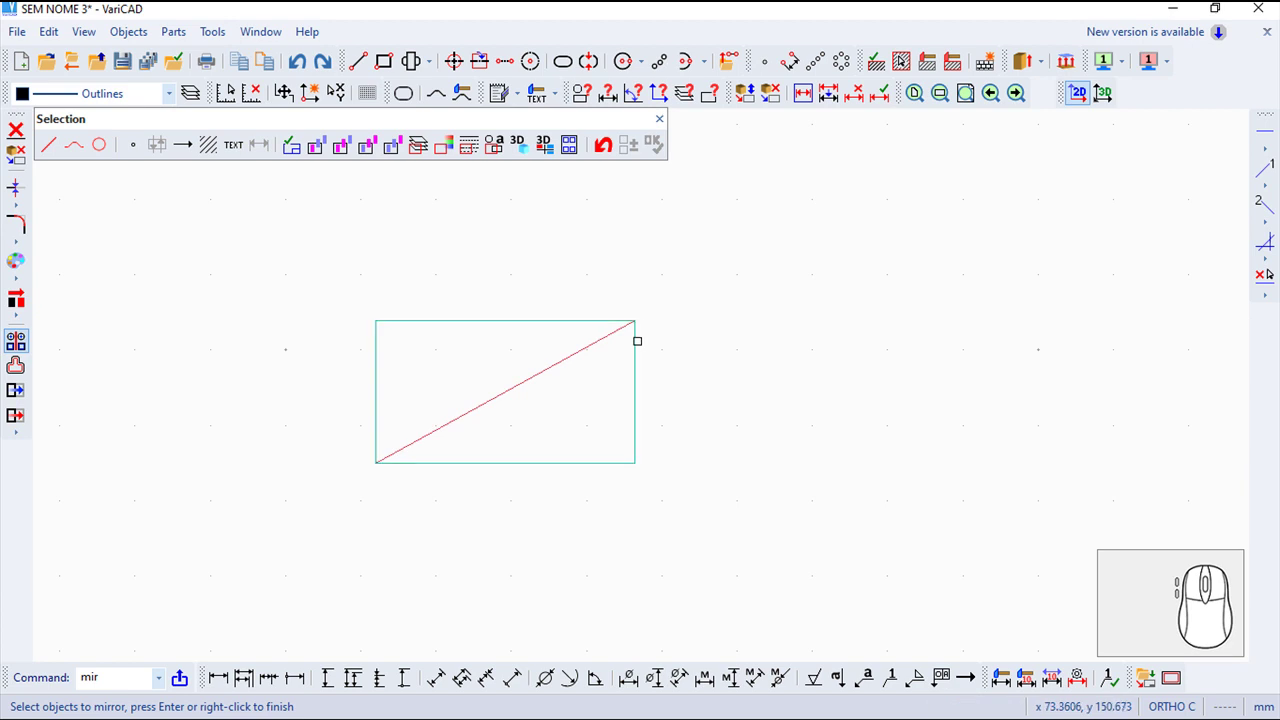
click(456, 59)
right_click(456, 59)
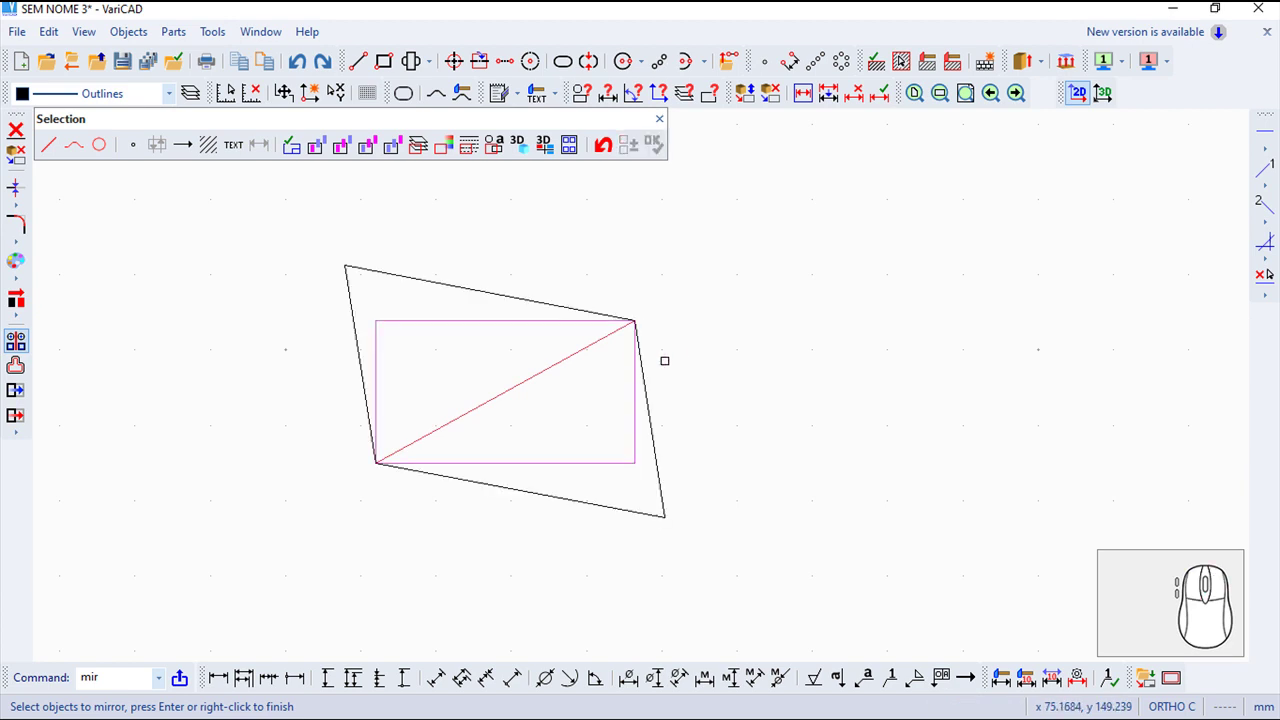